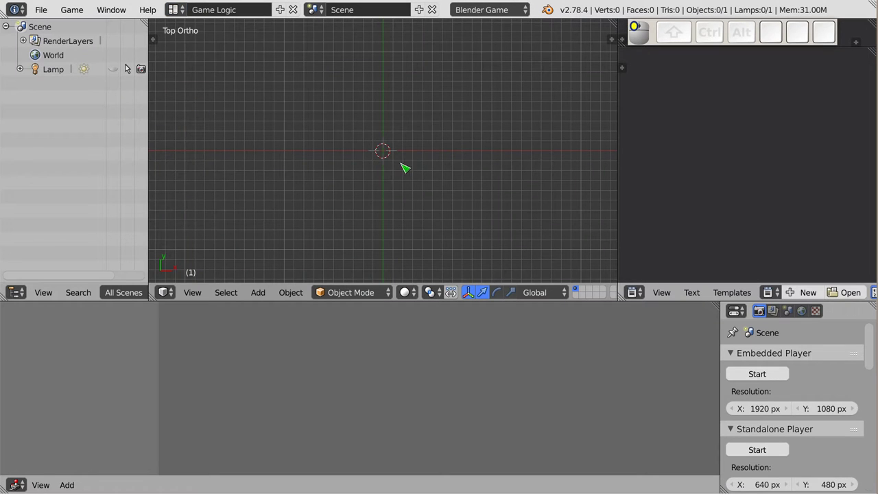
Add a Mesh > Monkey (Suzanne) to the empty scene from the Shift+A add menu.
key("shift+a")
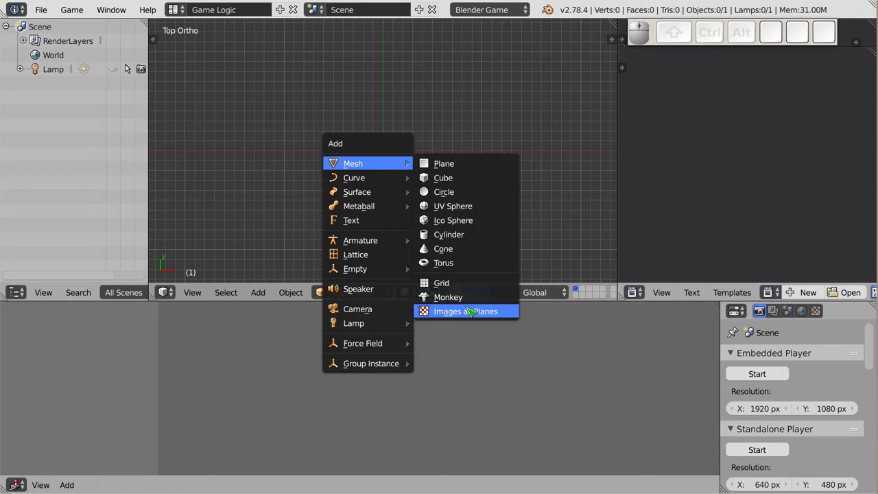
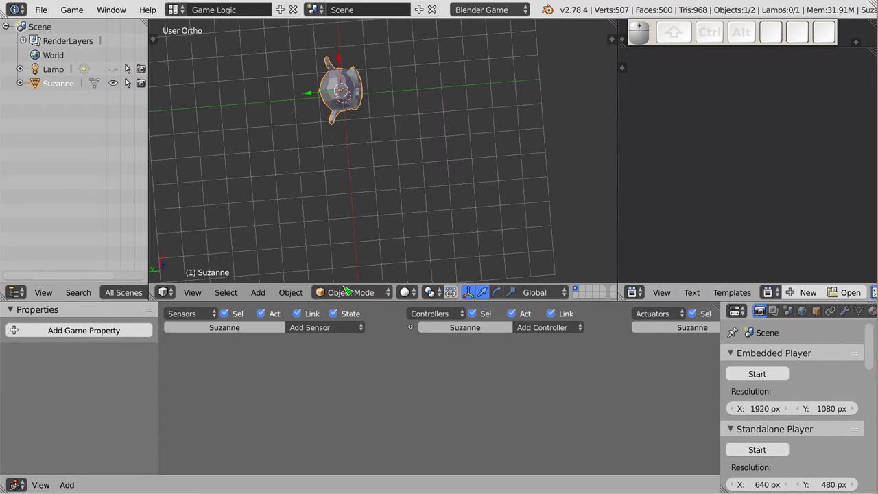
Switch to top view zoomed in close on Suzanne and widen the Properties editor.
key("t")
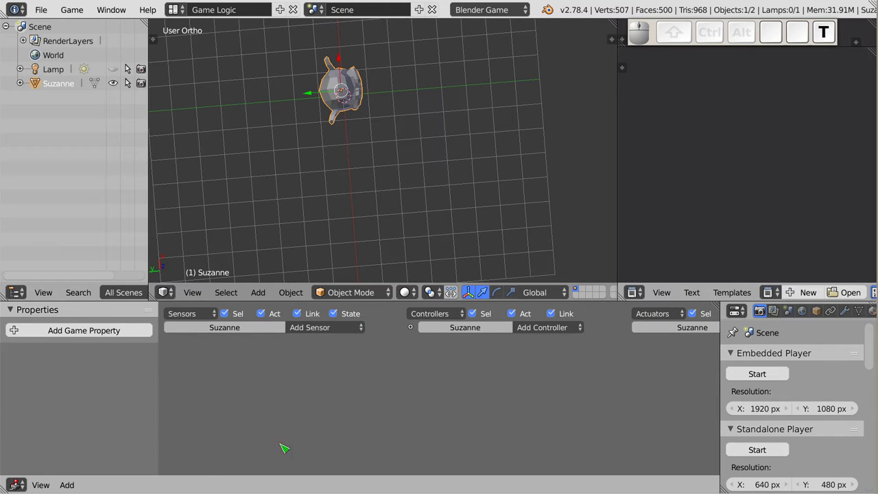
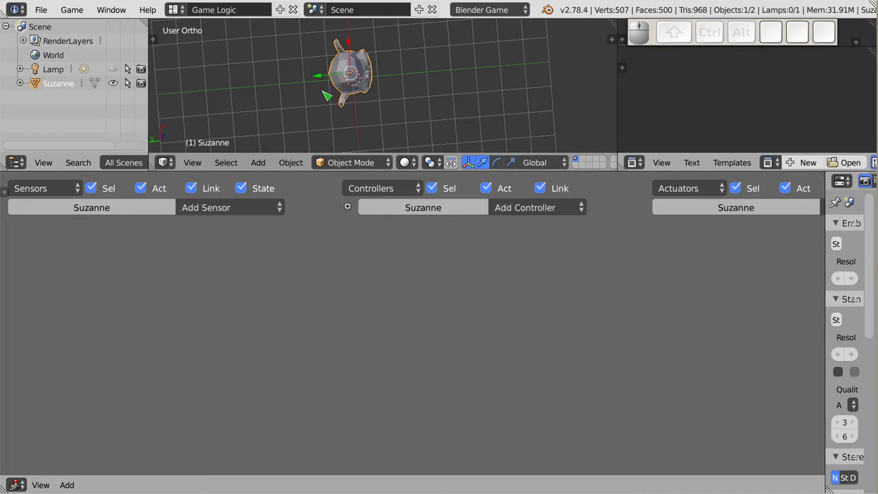
scroll("up", 3)
key("KP_1")
scroll("up", 3)
key("KP_7")
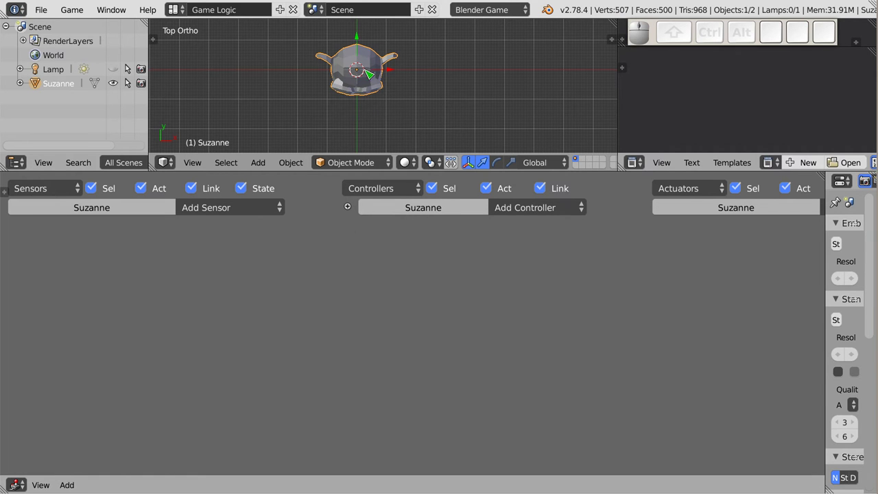
scroll("up", 3)
scroll("up", 3)
left_click_drag(375, 56, 313, 74)
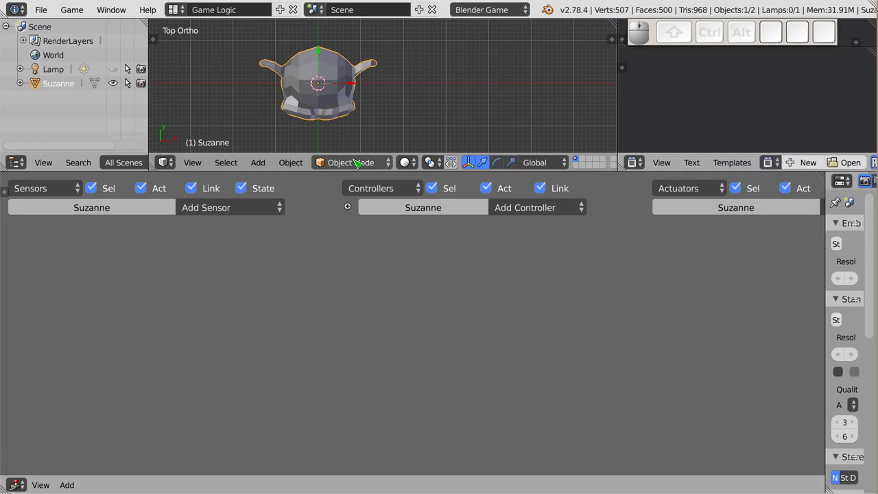
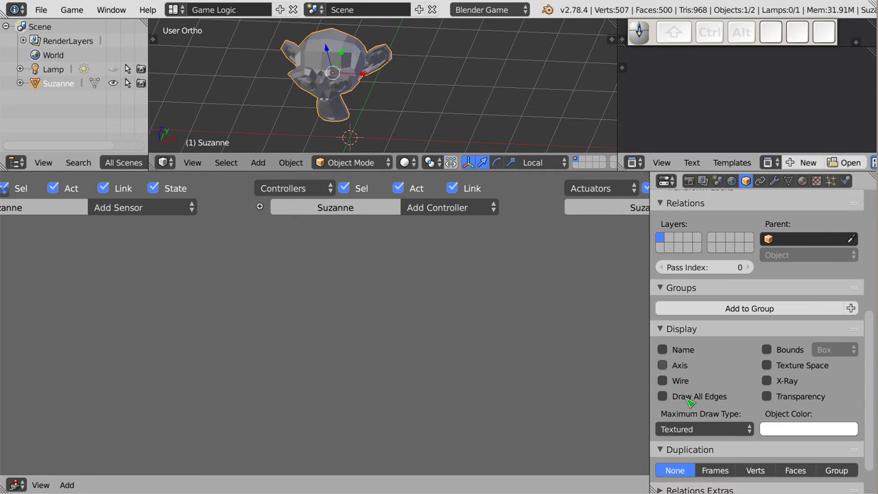
Display Suzanne's axes, rotate her -90° around Z, and apply Rotation & Scale.
left_click(668, 367)
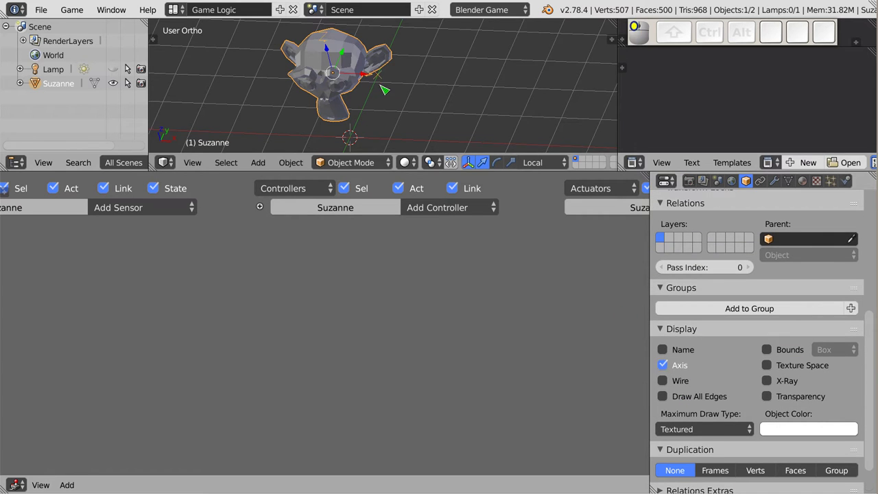
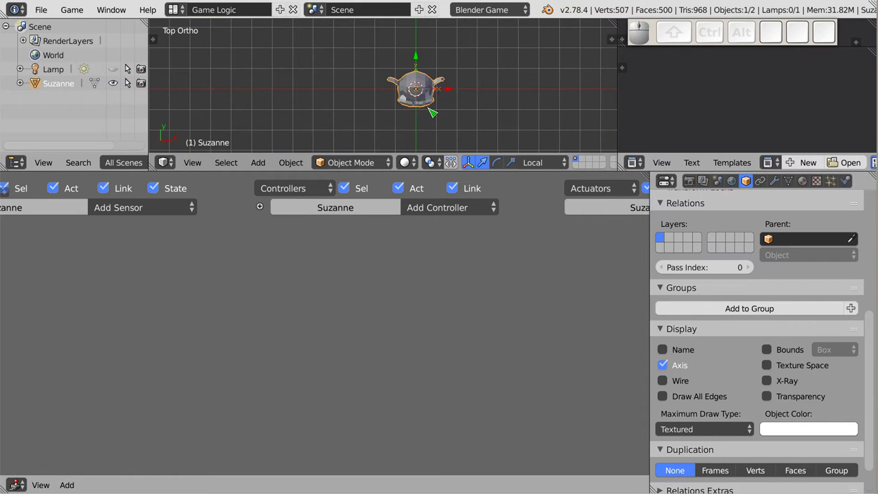
key("Tab")
key("r")
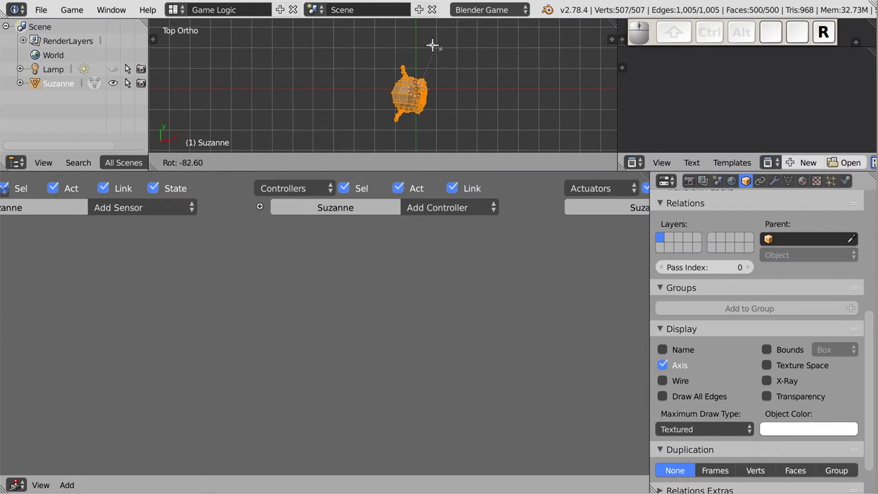
key("Escape")
key("Tab")
key("r")
left_click(425, 42)
key("ctrl+a")
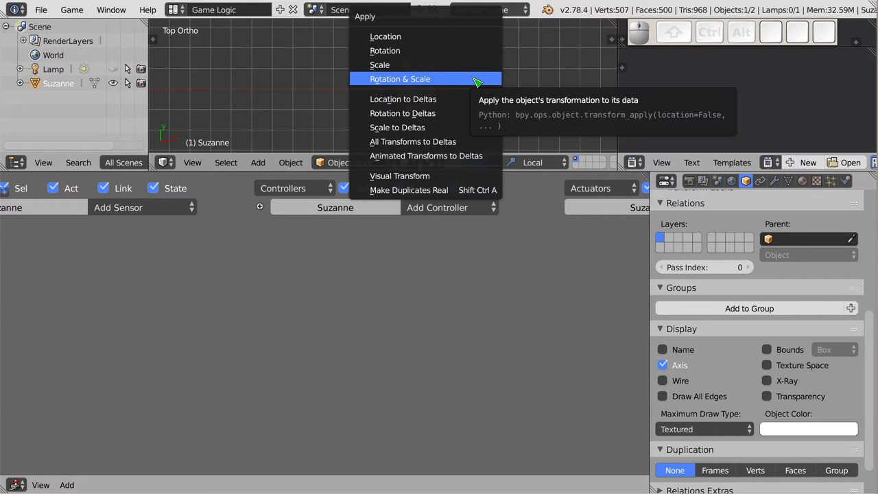
left_click(473, 85)
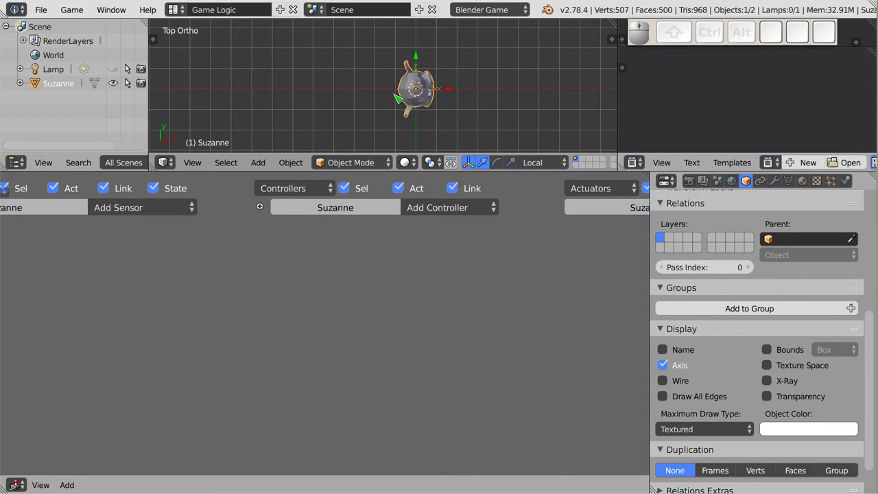
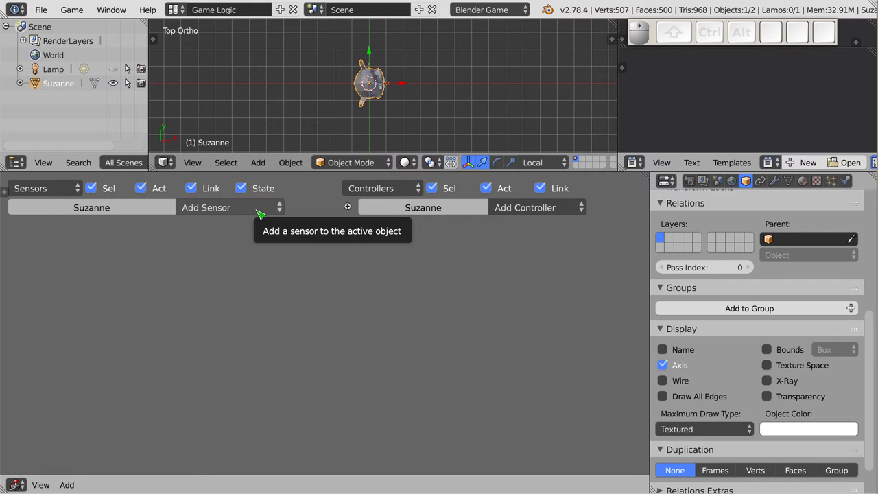
Add four Keyboard sensors to Suzanne's logic.
left_click(250, 215)
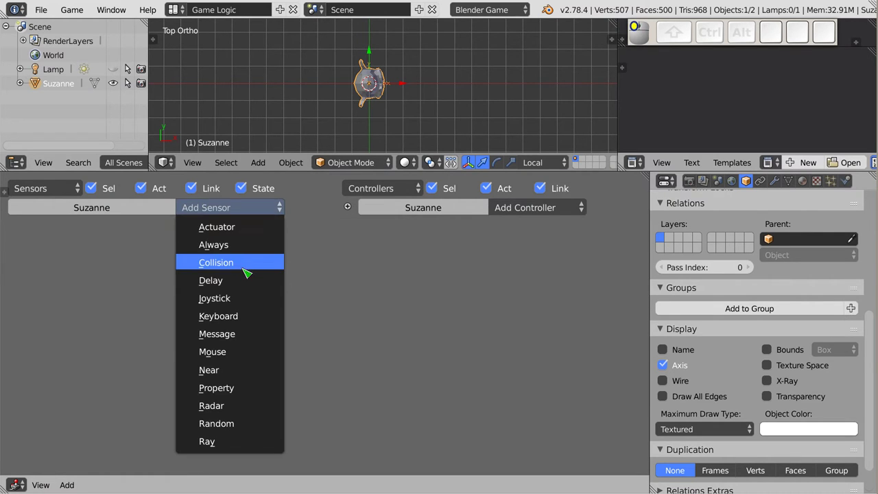
left_click(247, 325)
left_click(262, 214)
left_click(251, 319)
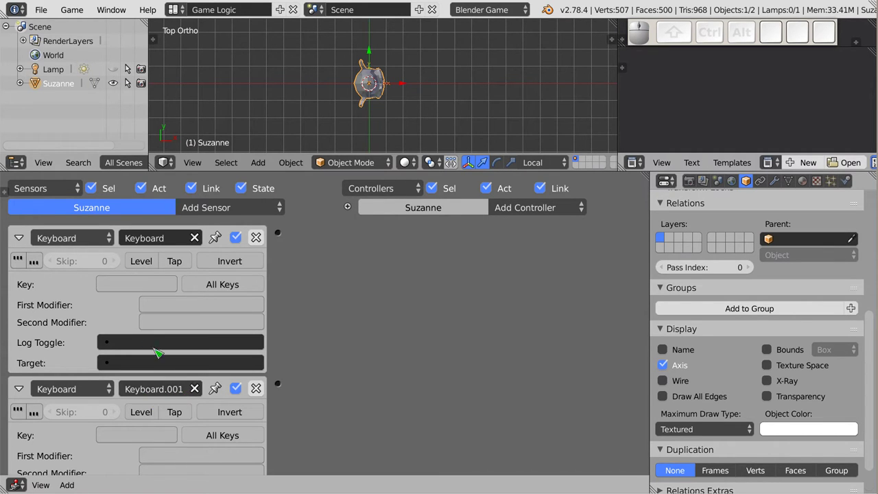
left_click(254, 211)
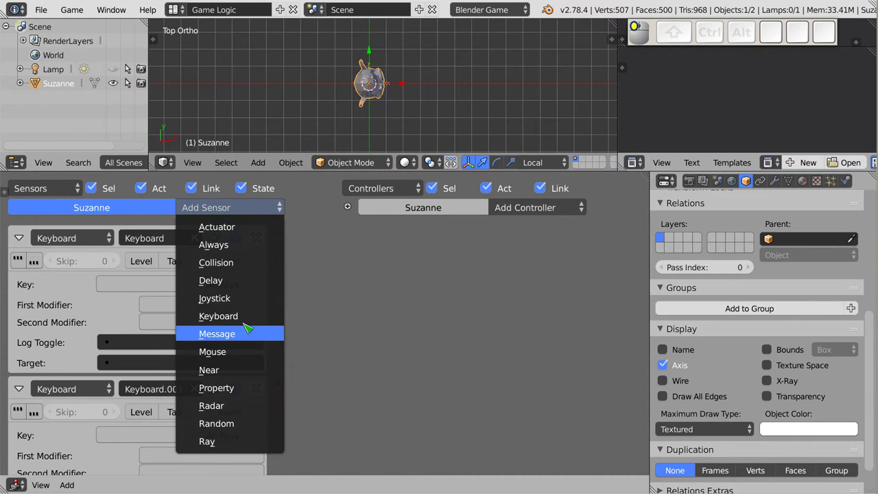
left_click_drag(247, 323, 250, 321)
left_click(249, 320)
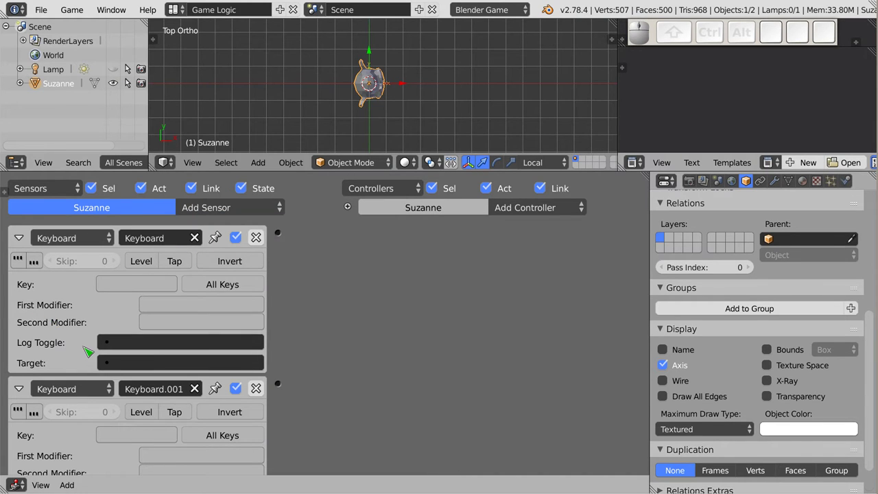
Name the first sensor w with trigger key W and collapse its panel.
left_click_drag(23, 243, 60, 252)
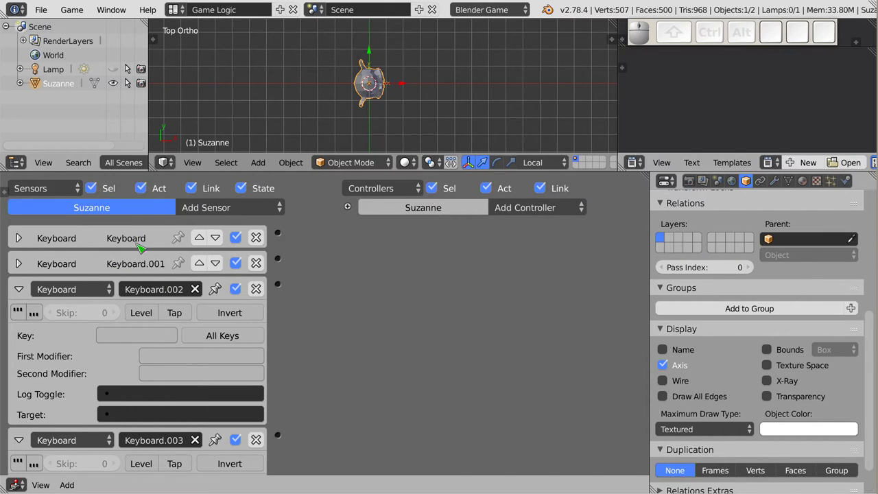
left_click_drag(23, 271, 162, 245)
left_click_drag(164, 243, 110, 322)
key("w")
key("w")
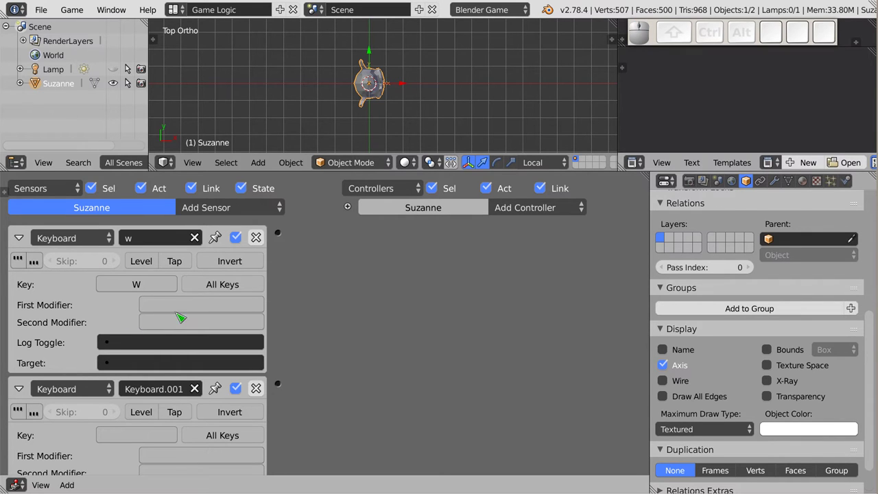
left_click(25, 243)
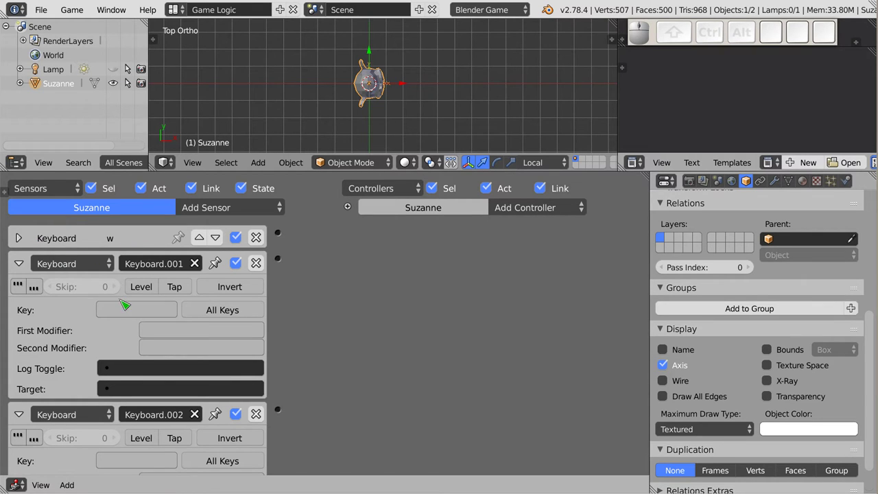
Name the remaining sensors s, a and d with matching trigger keys, panels collapsed.
left_click(157, 273)
key("s")
left_click(140, 314)
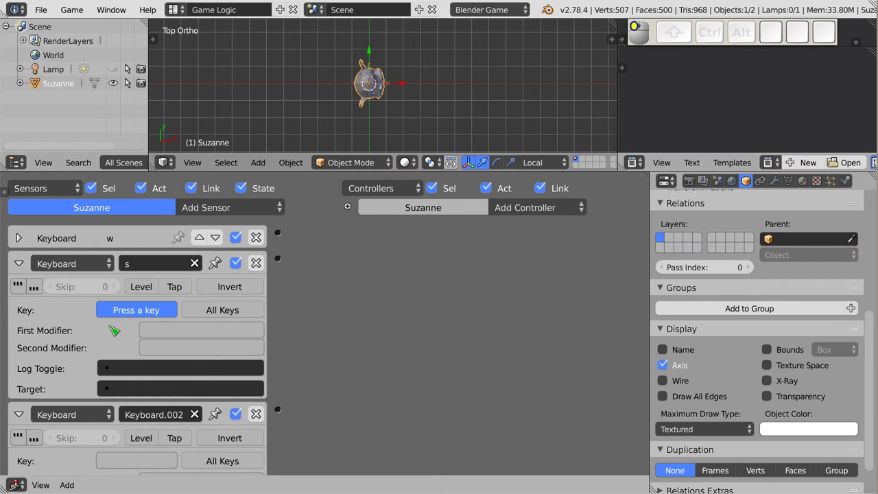
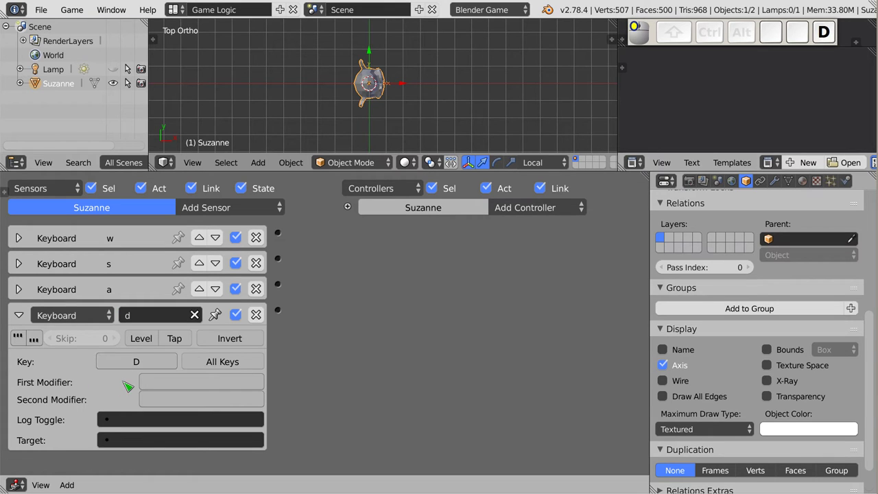
left_click(26, 323)
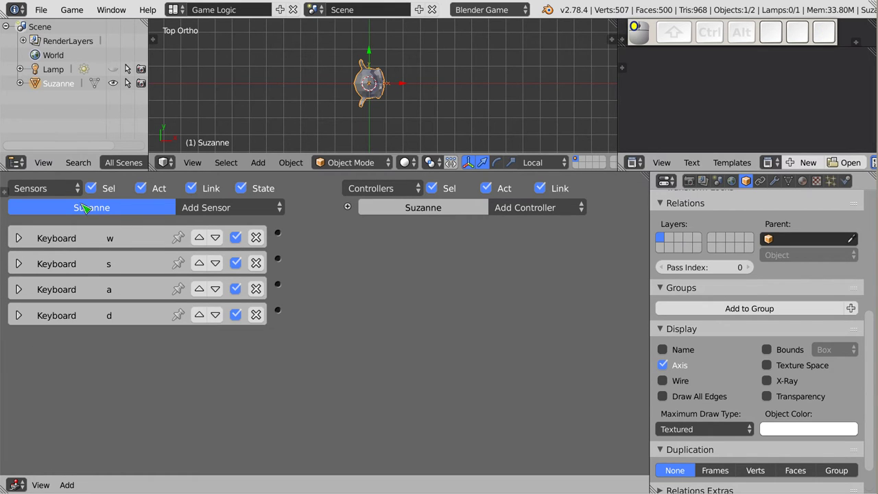
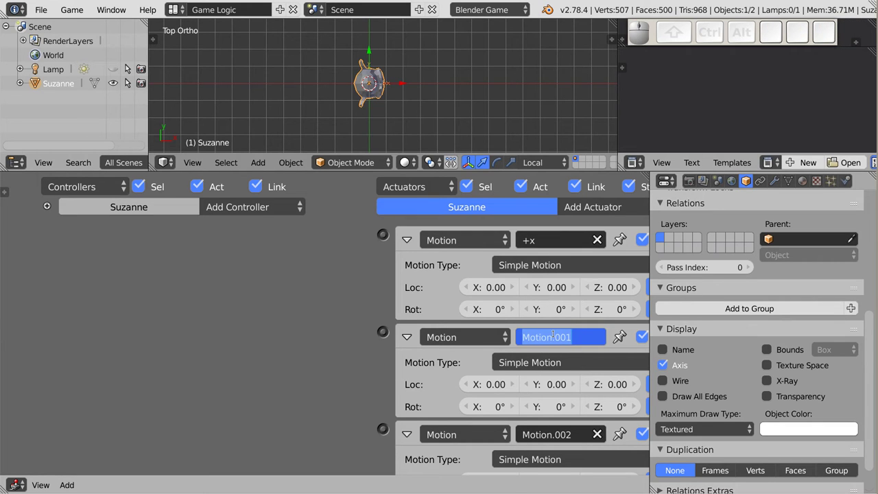
Confirm the -x actuator name and rename the third Motion actuator rot-z.
key("Return")
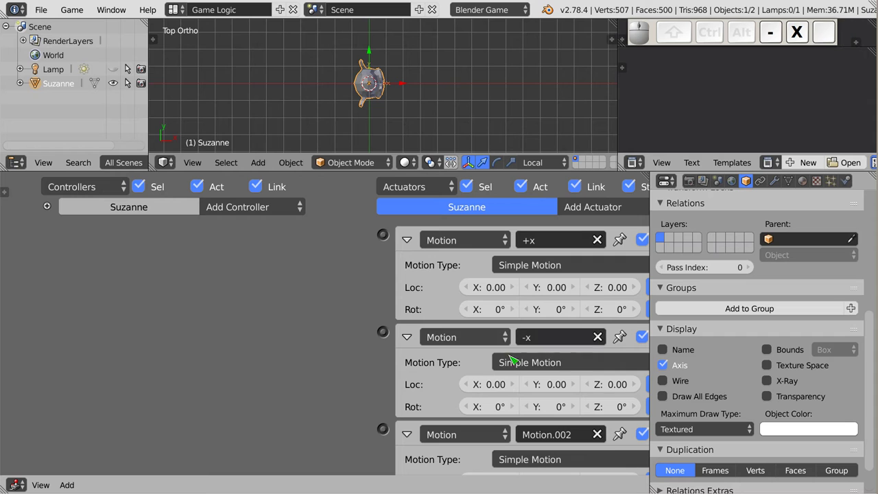
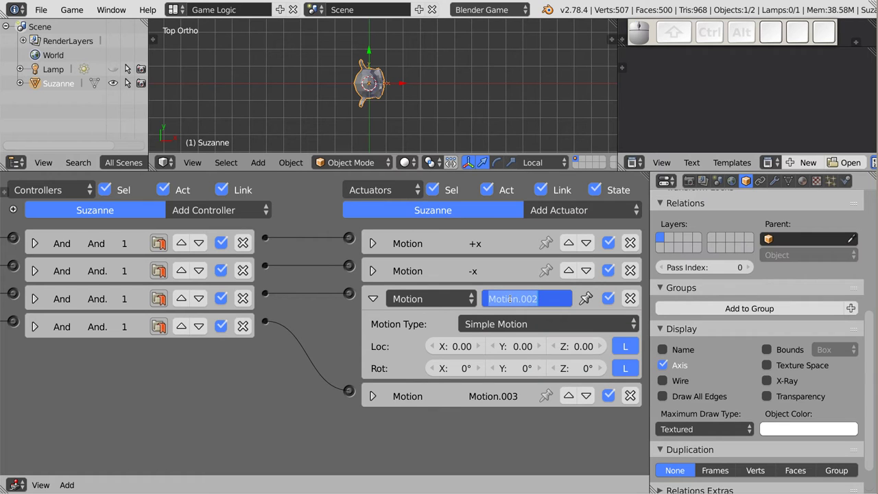
key("t")
key("x")
key("BackSpace")
key("-")
key("z")
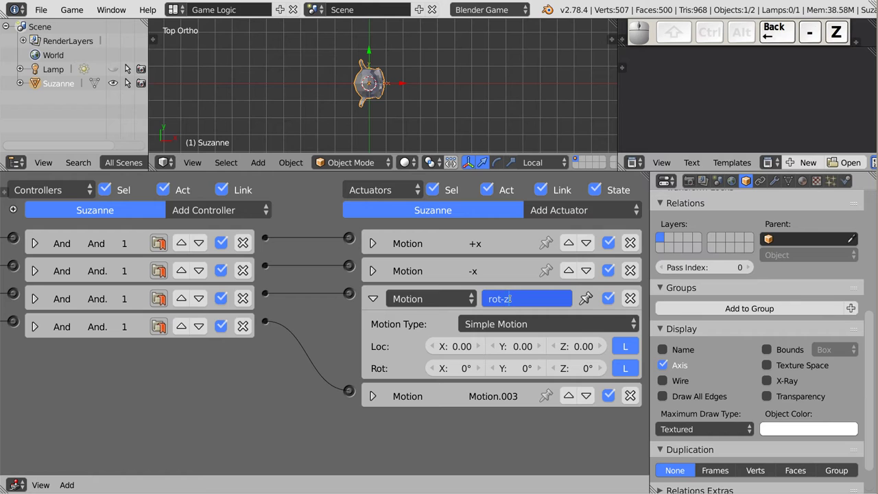
key("Return")
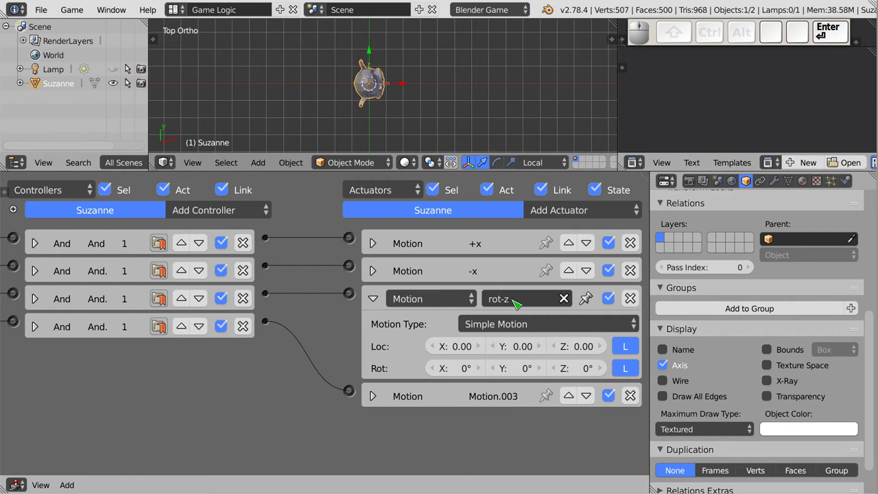
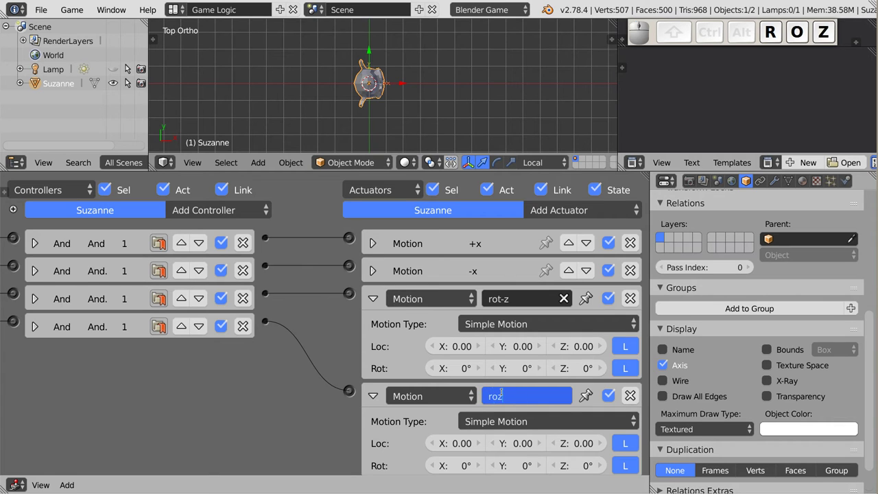
Rename the fourth Motion actuator roz+z.
key("-")
key("BackSpace")
key("shift+=")
key("shift+z")
key("Return")
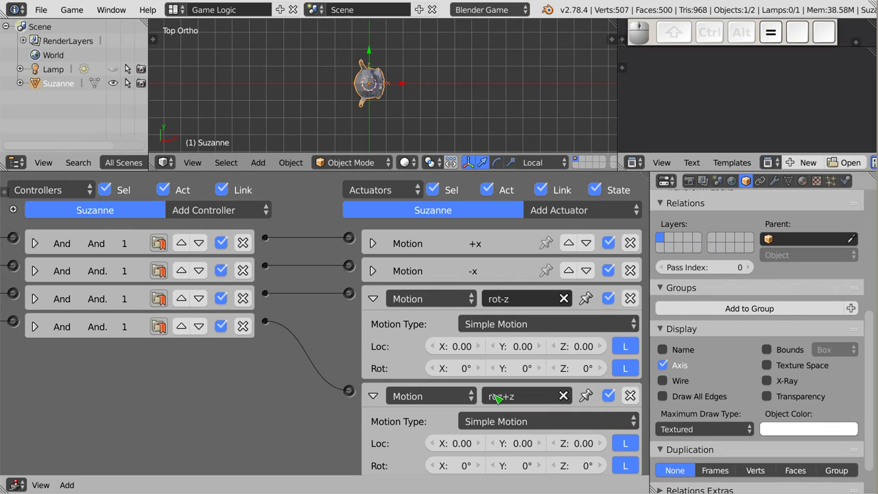
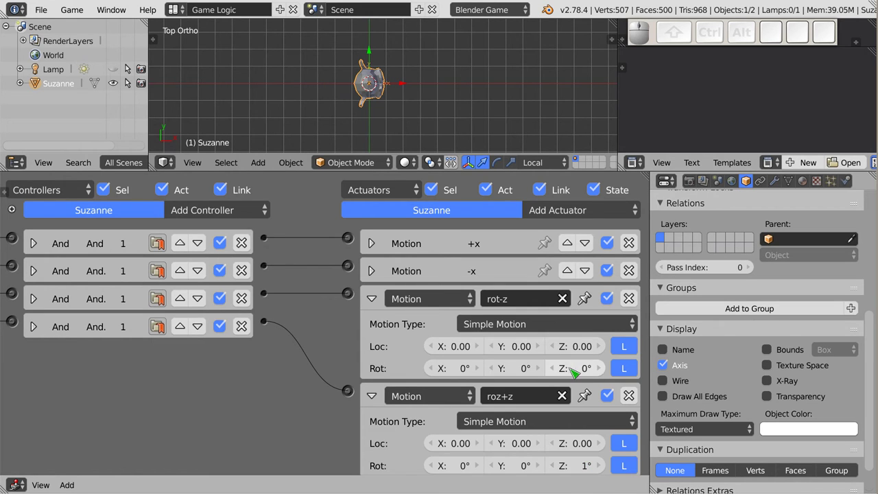
Give rot-z a Z rotation of -1° and roz+z 1°, then expand the -x actuator.
left_click(580, 375)
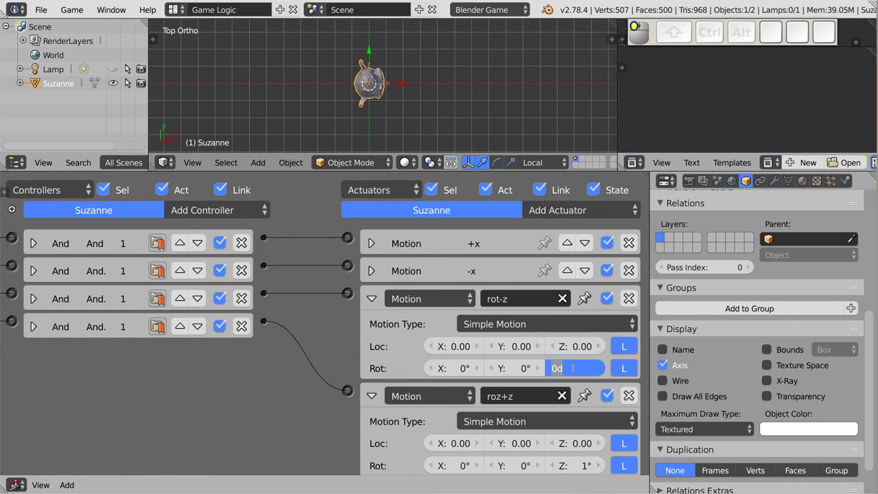
key("Return")
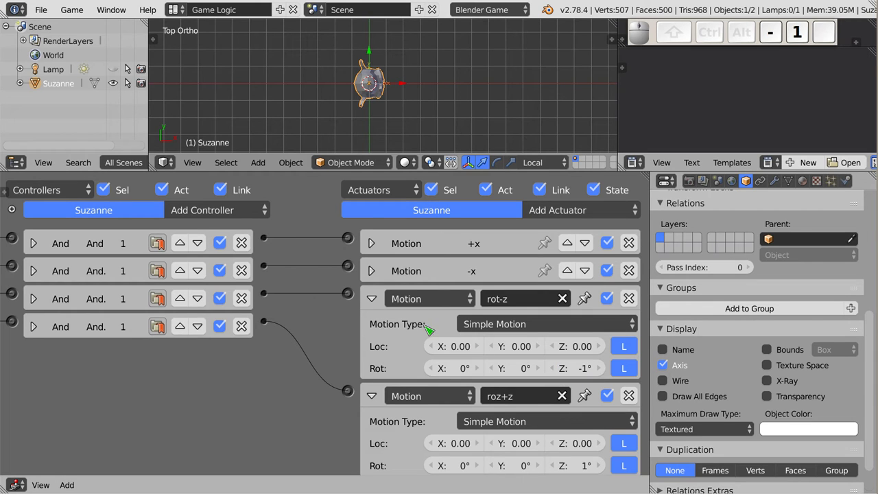
left_click_drag(377, 306, 377, 275)
left_click(377, 275)
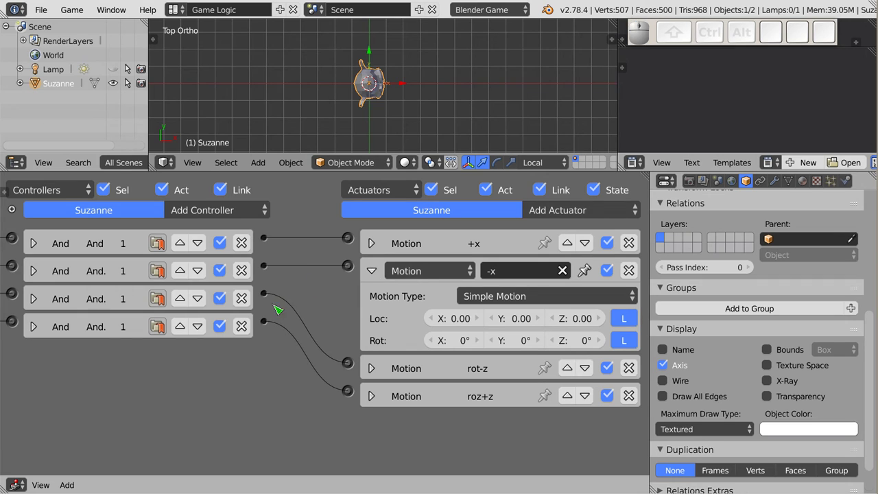
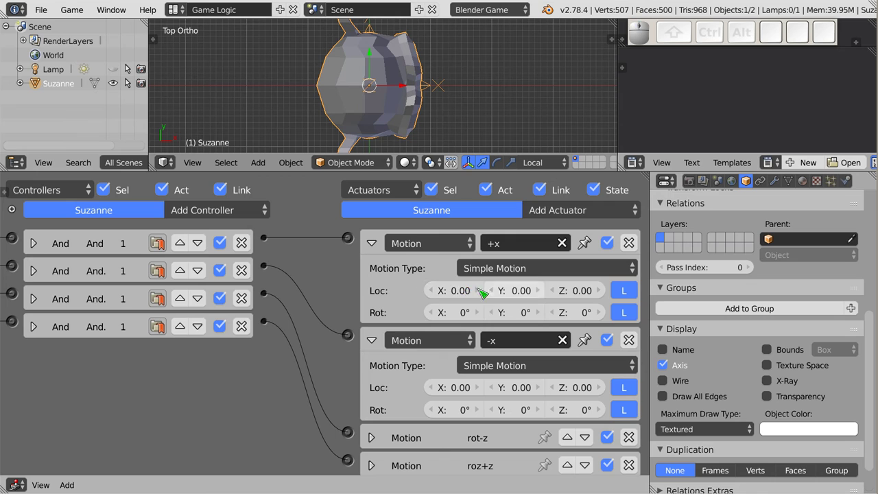
Set Loc X to 0.10 on the +x actuator and -0.10 on the -x actuator.
left_click(484, 311)
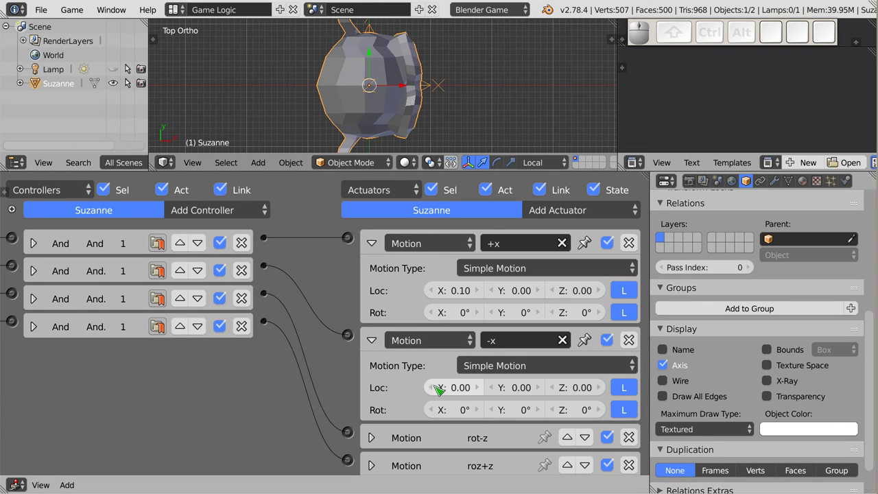
left_click(432, 391)
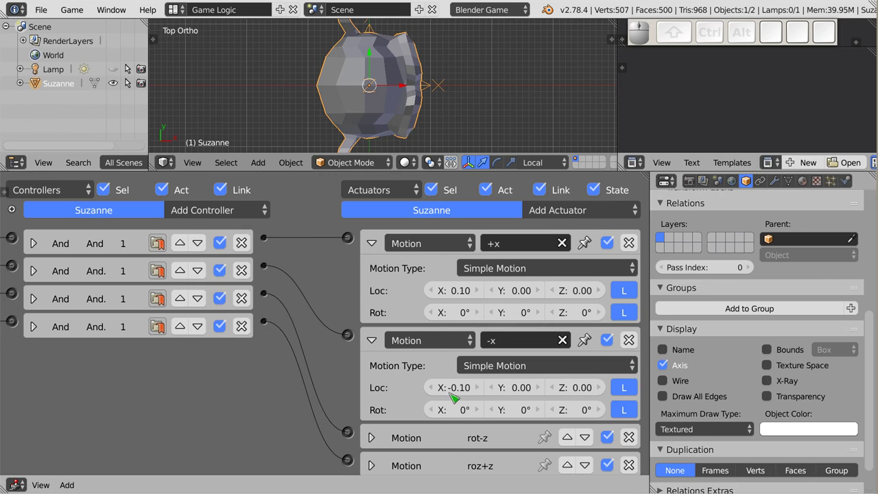
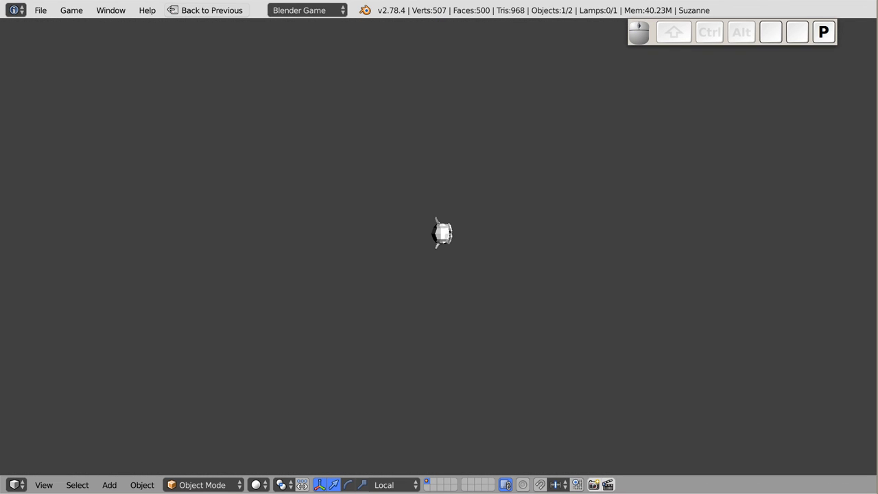
key("d")
key("d")
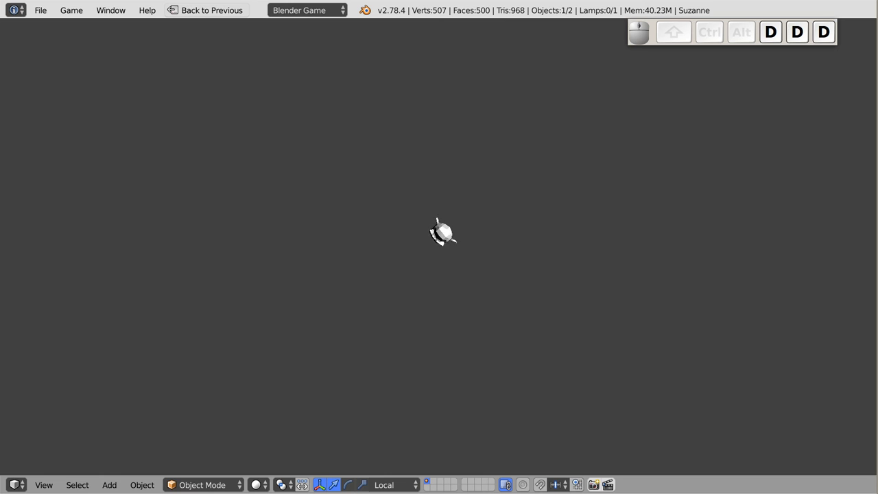
key("a")
key("a")
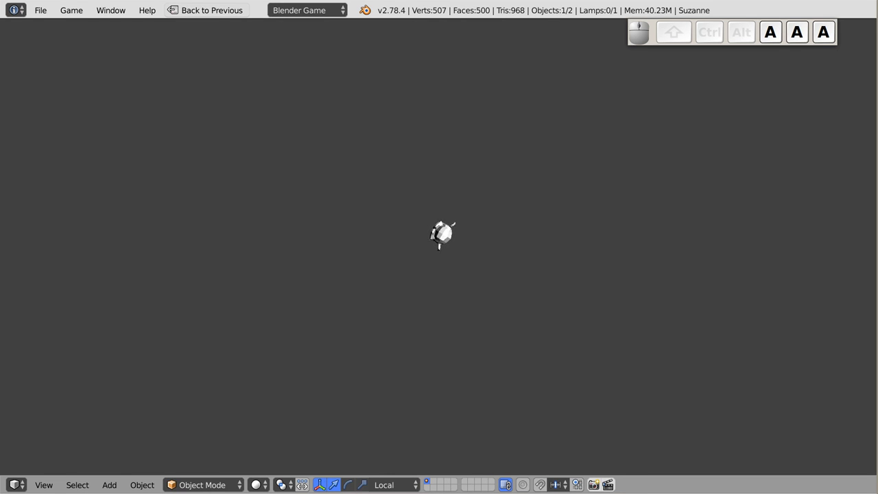
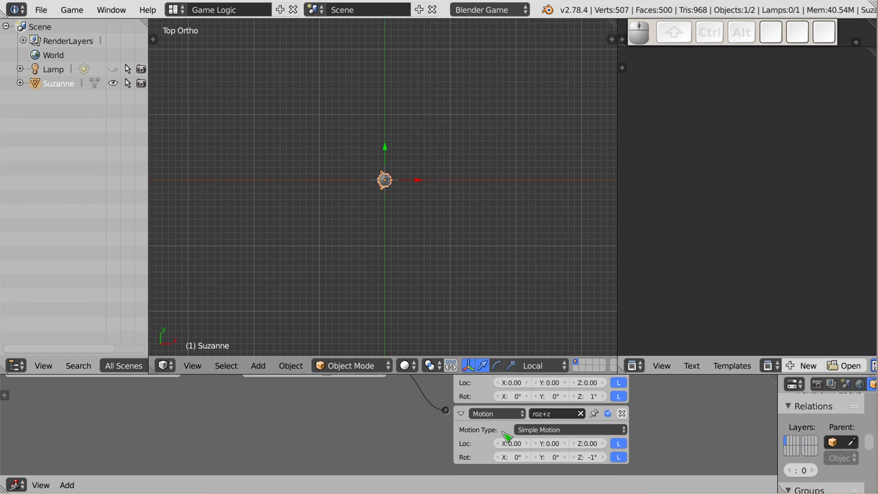
Move over the 3D viewport and adjust the view, ready to start the game.
left_click_drag(472, 422, 429, 277)
left_click_drag(419, 436, 464, 261)
right_click(464, 261)
key("space")
middle_click(464, 262)
Start the game with P and drive Suzanne around using the W, A and D keys.
key("p")
key("d")
key("d")
key("a")
key("a")
key("d")
key("d")
key("a")
key("a")
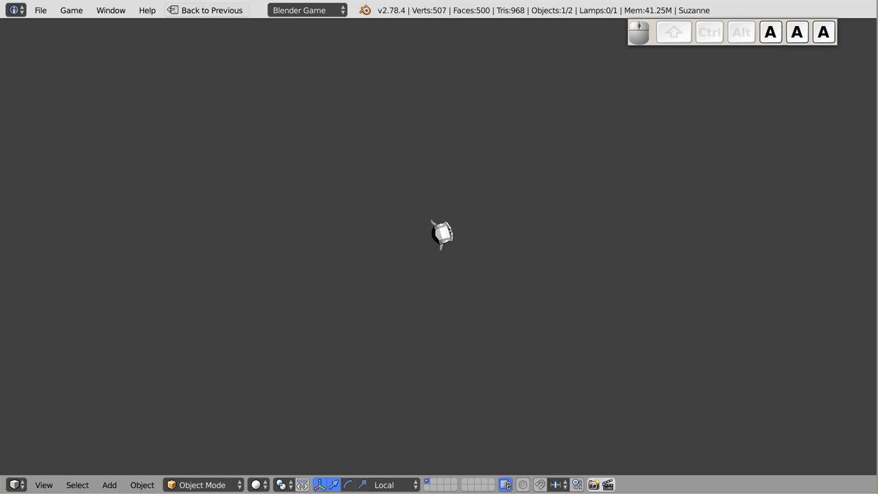
key("w")
key("w")
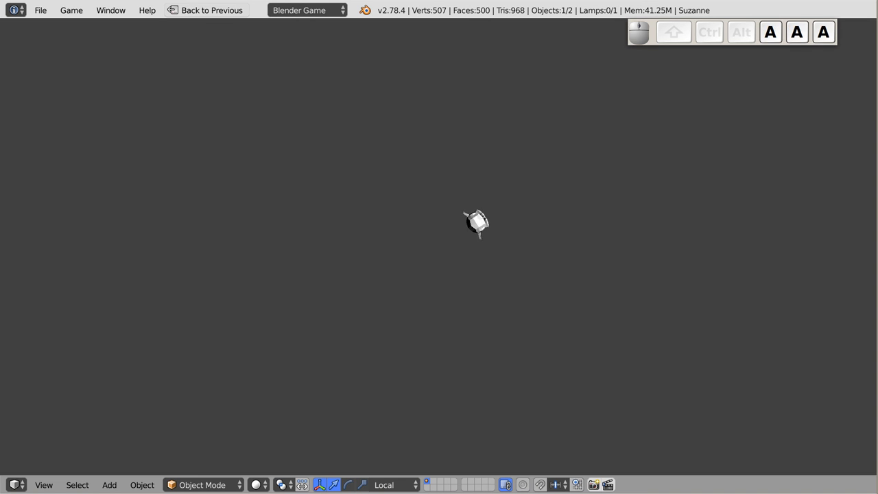
key("w")
key("w")
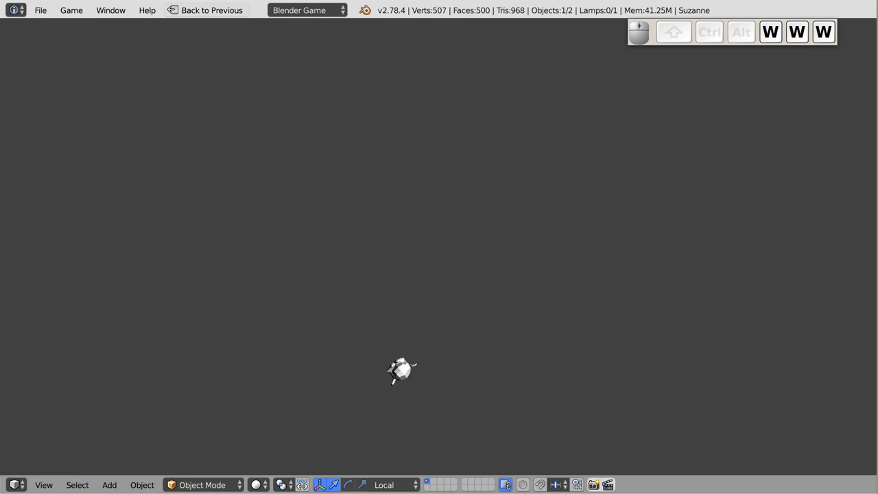
key("a")
key("a")
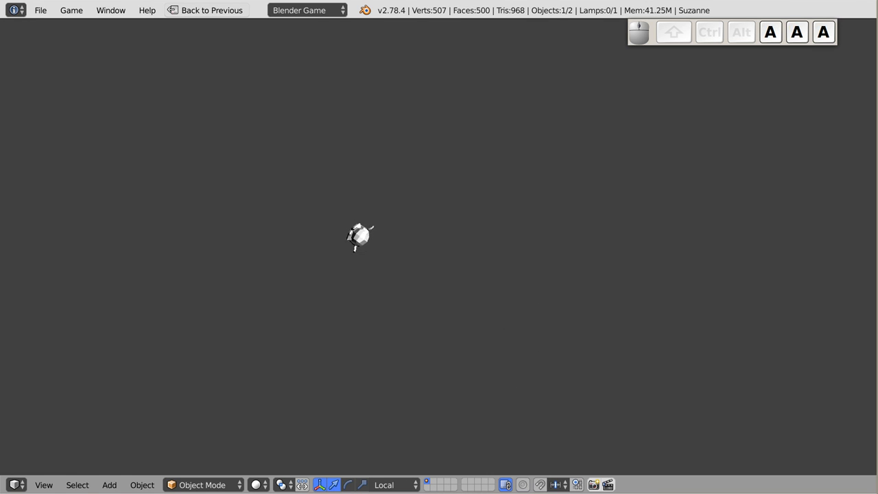
key("d")
key("d")
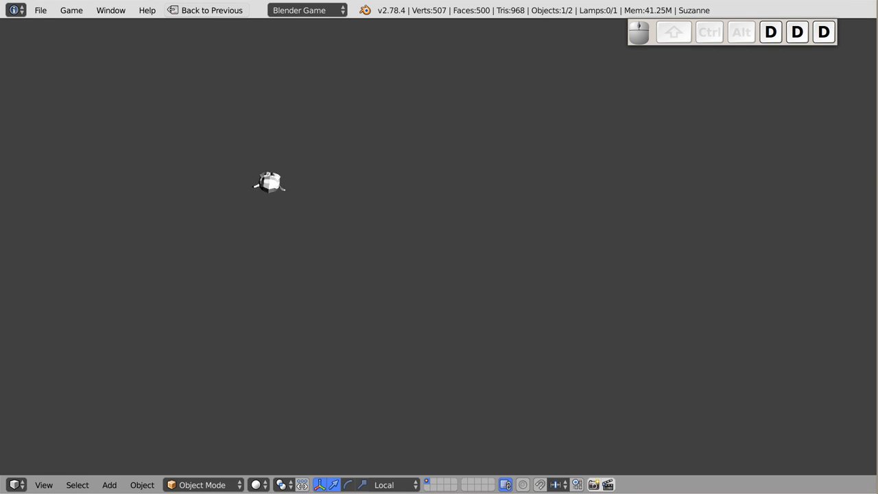
key("w")
key("w")
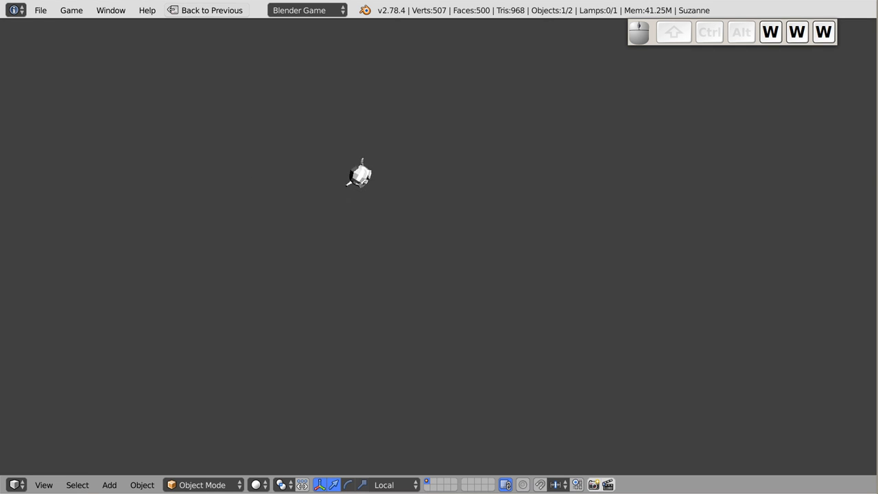
key("a")
key("a")
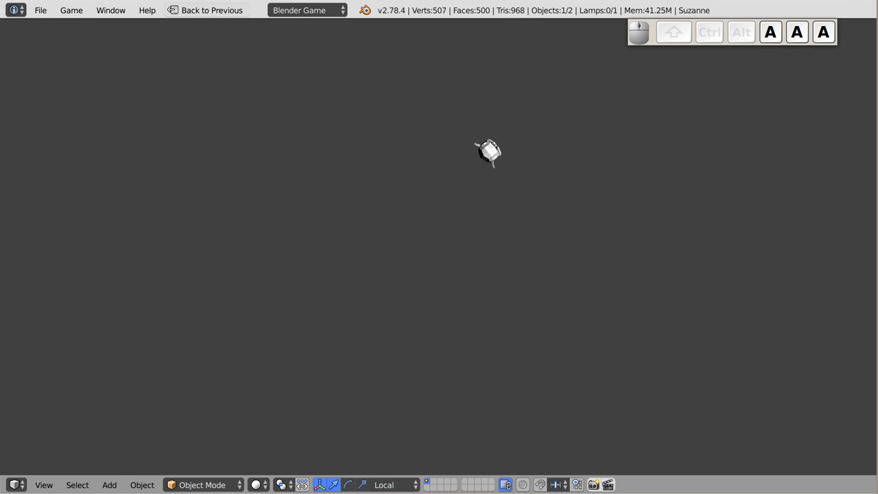
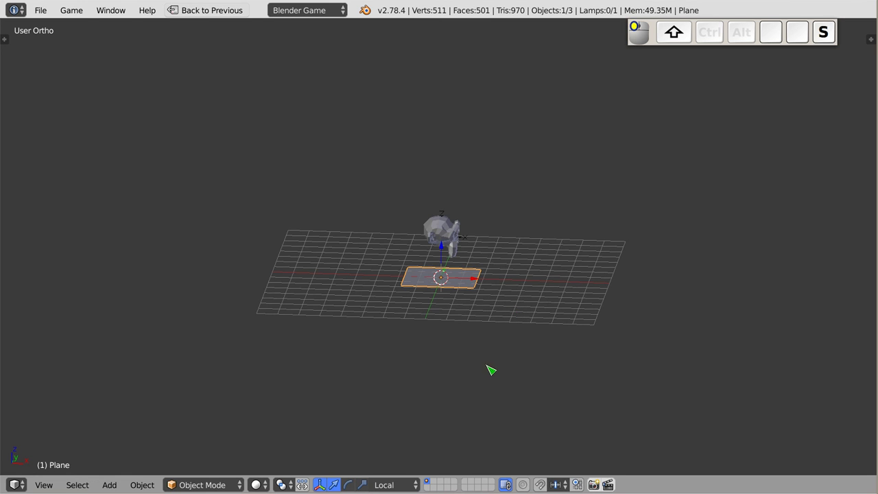
Play the game with the new ground plane, steer with S, quit with Esc and restore the Game Logic layout.
key("shift+p")
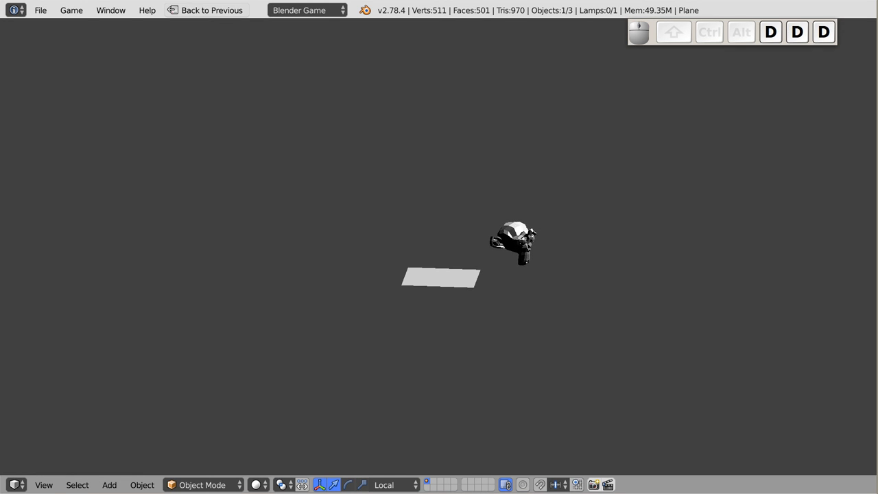
key("s")
key("s")
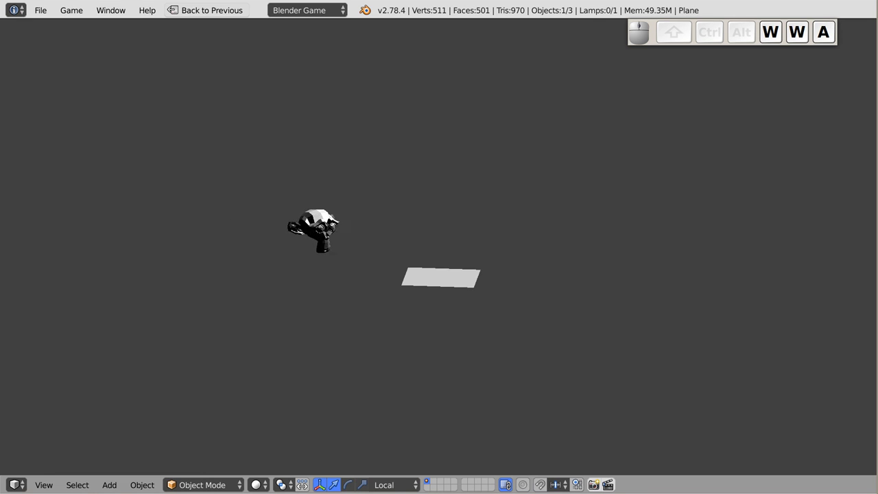
key("Escape")
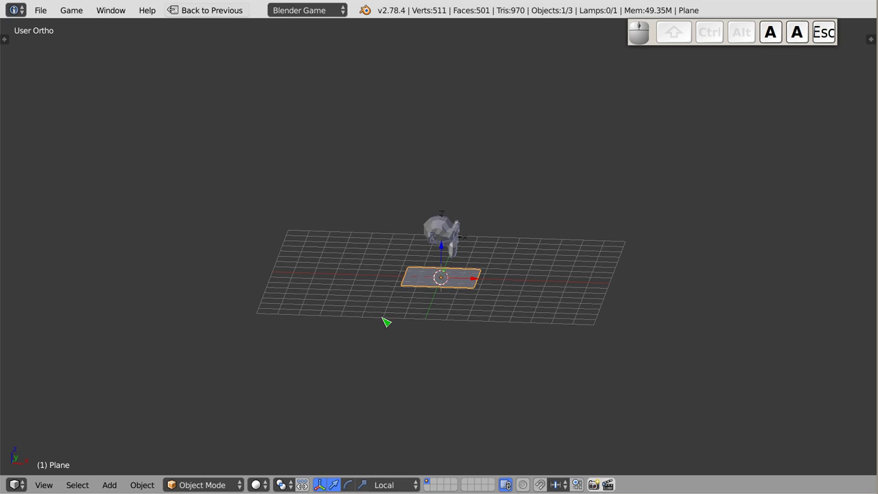
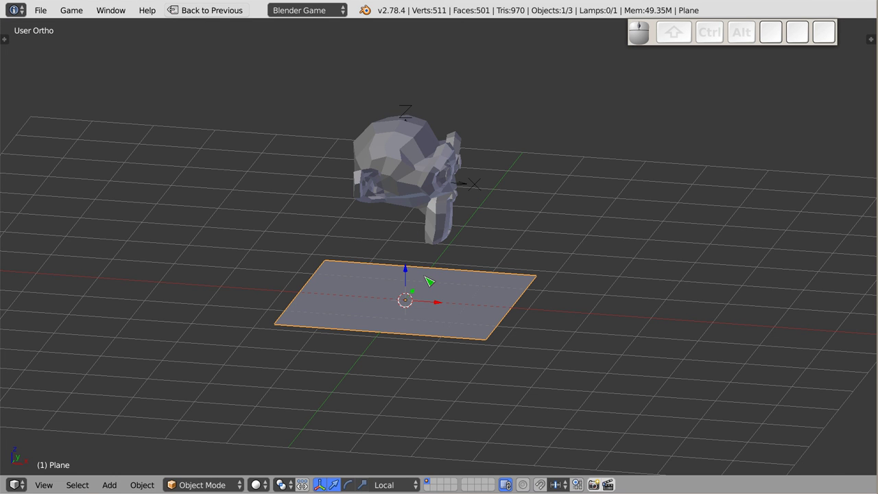
key("shift+space")
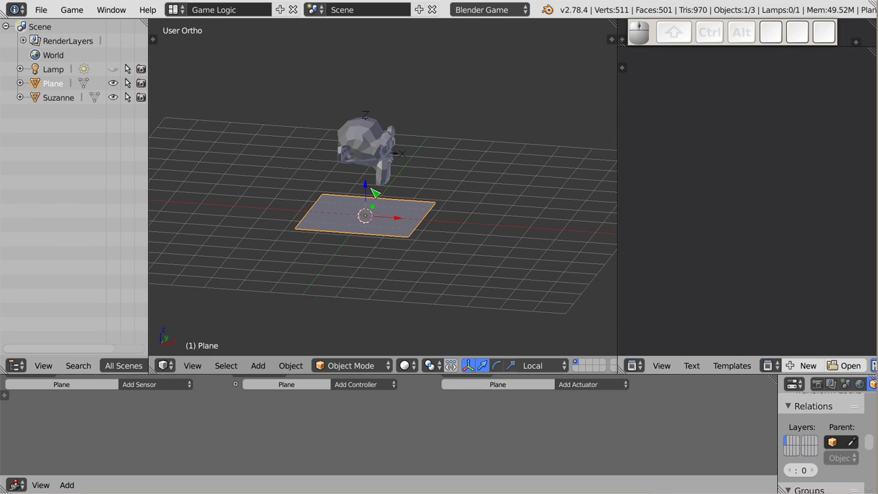